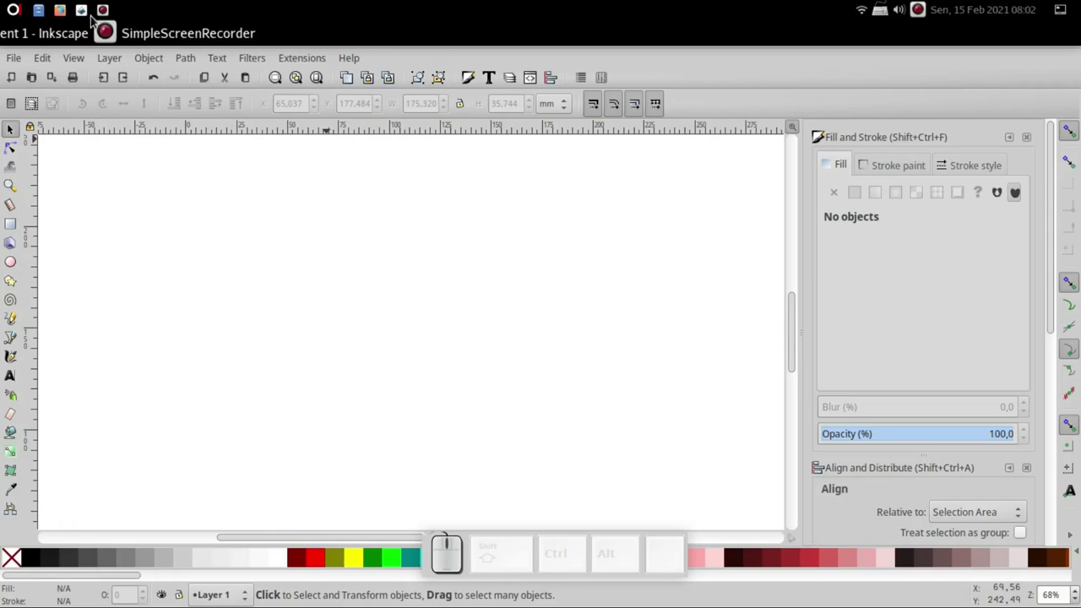
Step: Bring up the Facebook post about transparent script text in Firefox and scroll through its comments
left_click(69, 19)
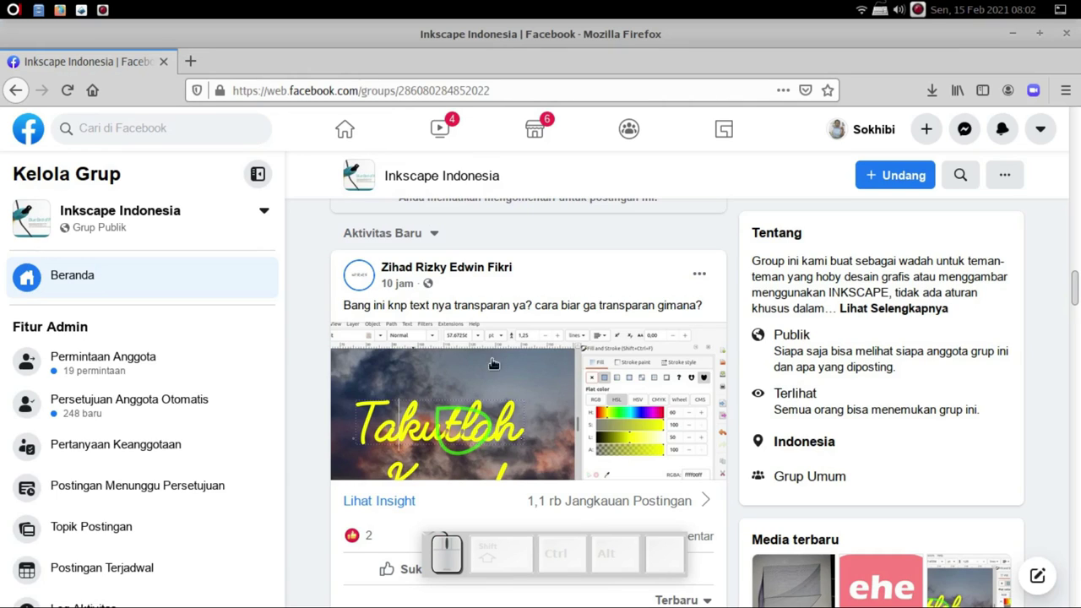
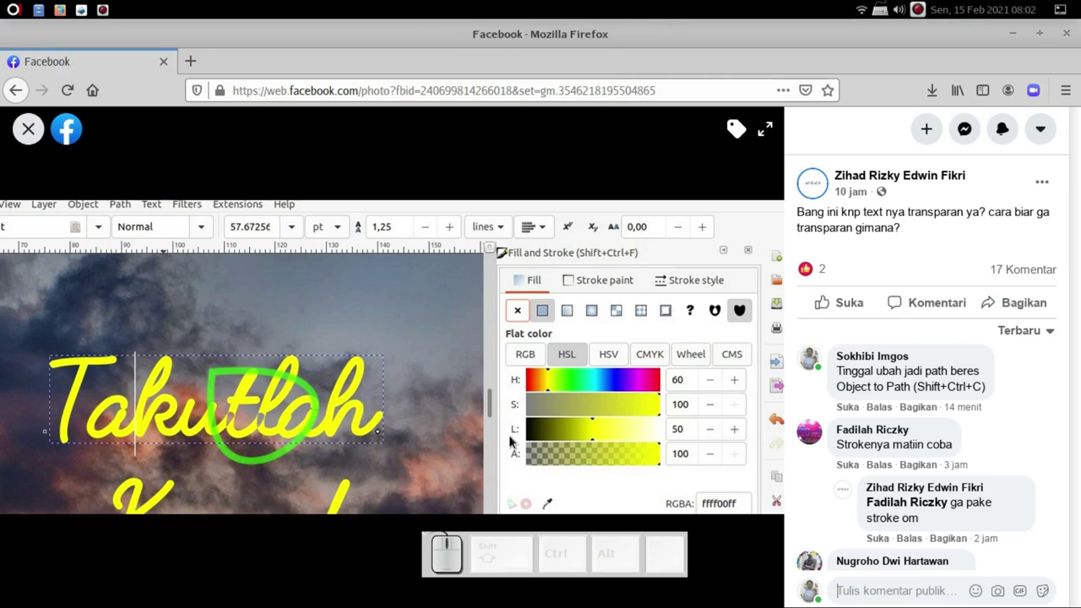
scroll("down", 3)
scroll("down", 3)
scroll("down", 3)
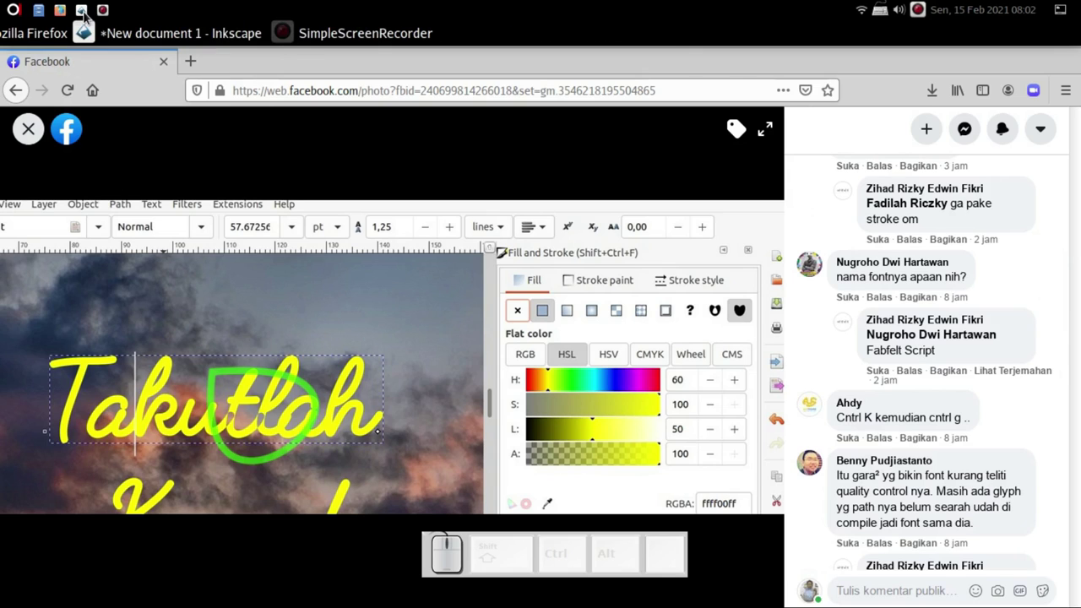
Step: Write the word Takutlah in large black serif lettering on the Inkscape canvas
left_click(91, 18)
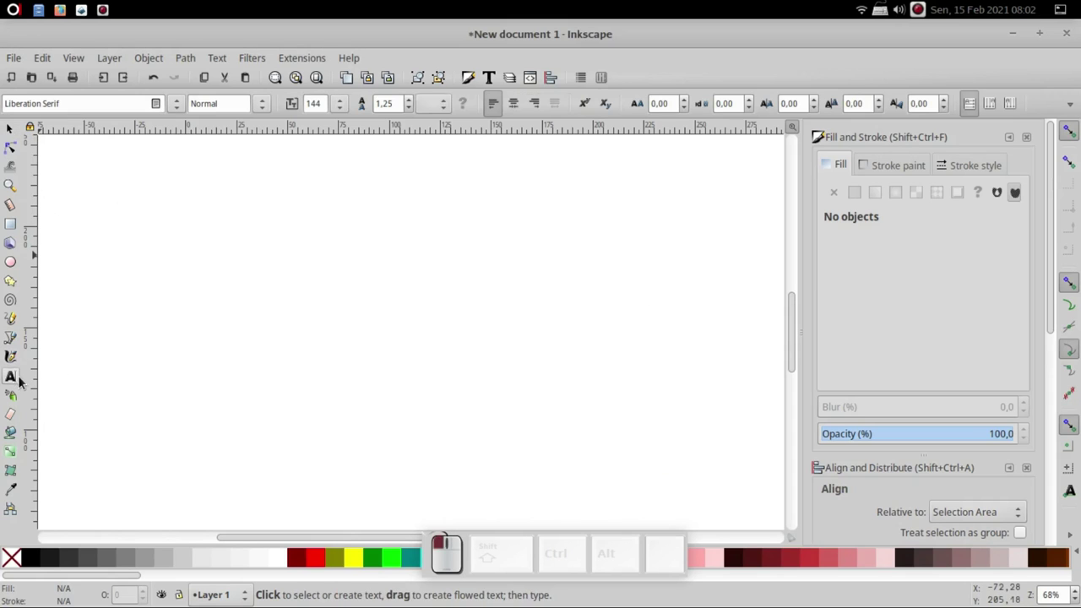
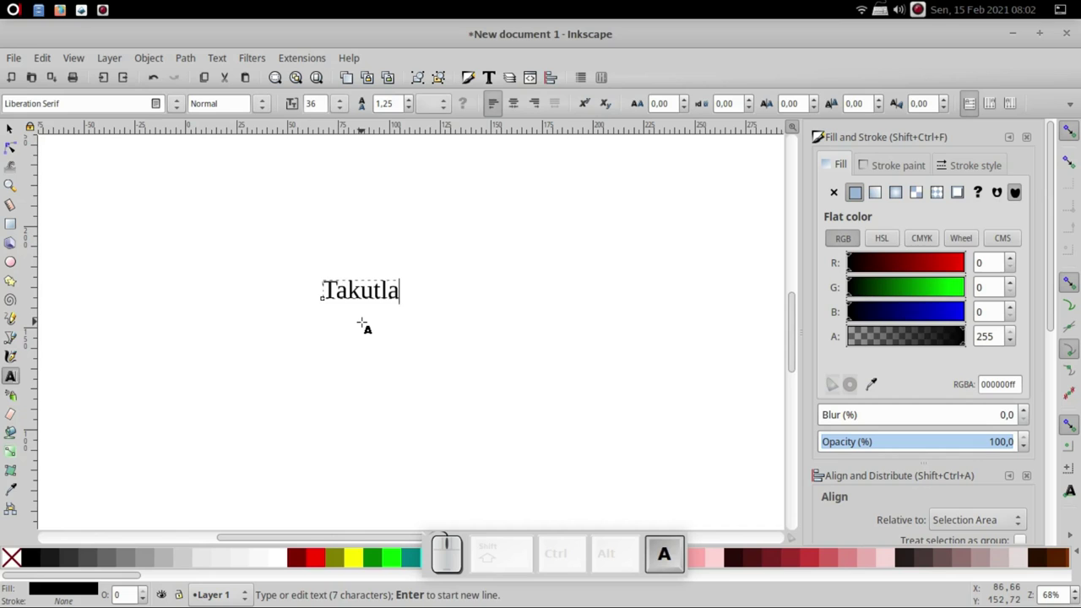
left_click(340, 104)
scroll("down", 3)
left_click(320, 578)
left_click(8, 136)
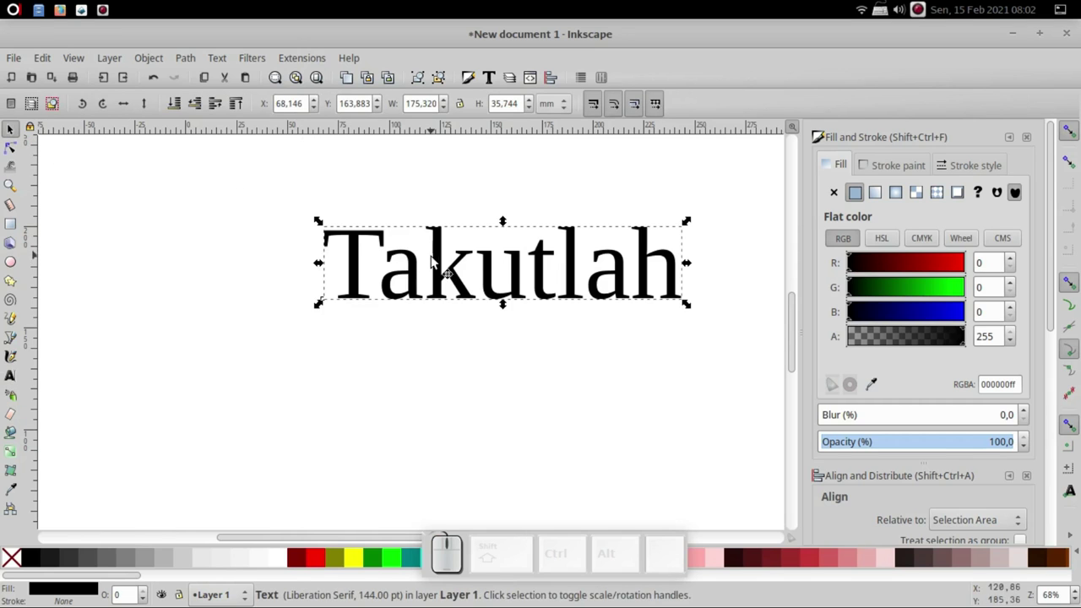
Step: Shift Takutlah left and adjust its size with the scale keys, enlarging then shrinking slightly
left_click(440, 274)
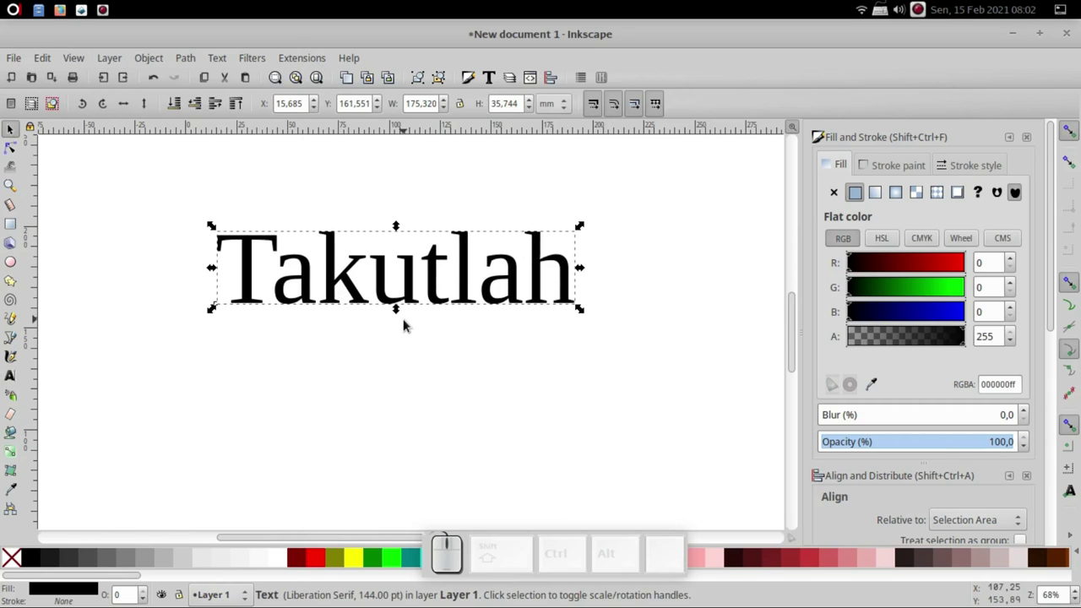
key(".")
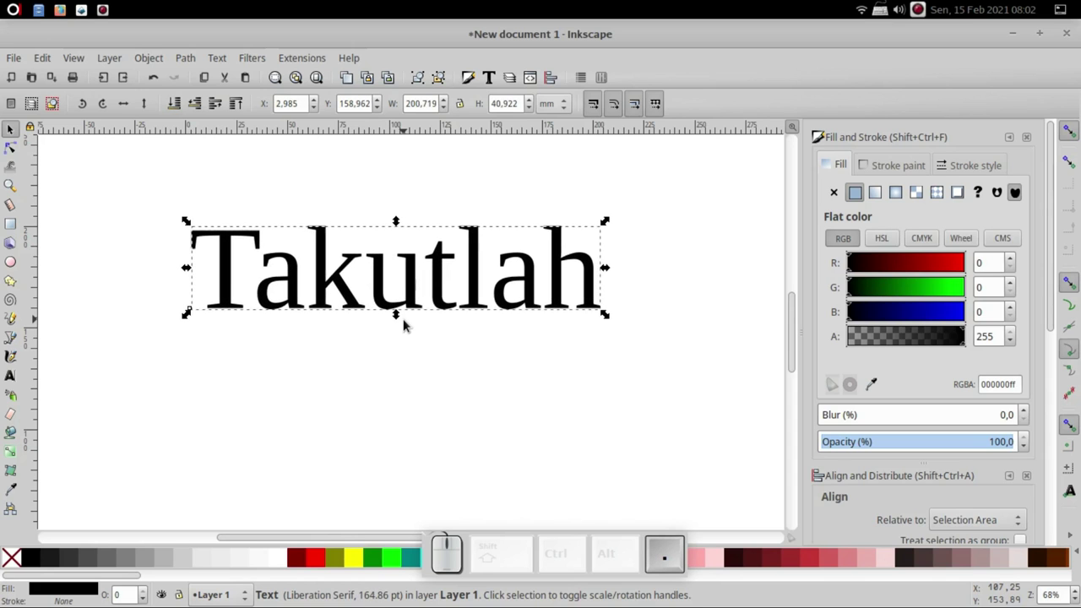
key("shift+.")
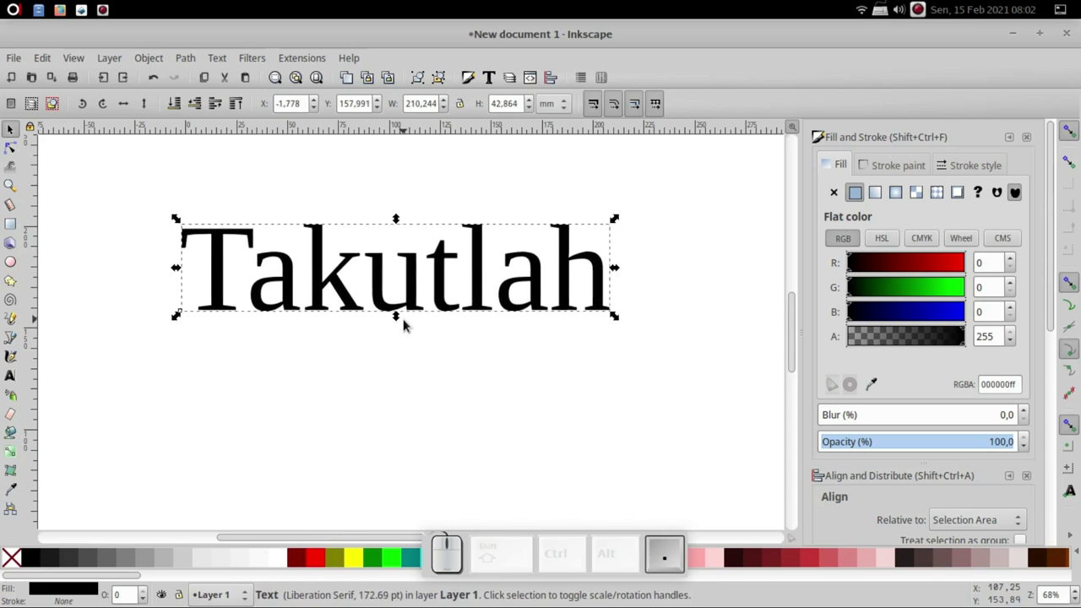
key(",")
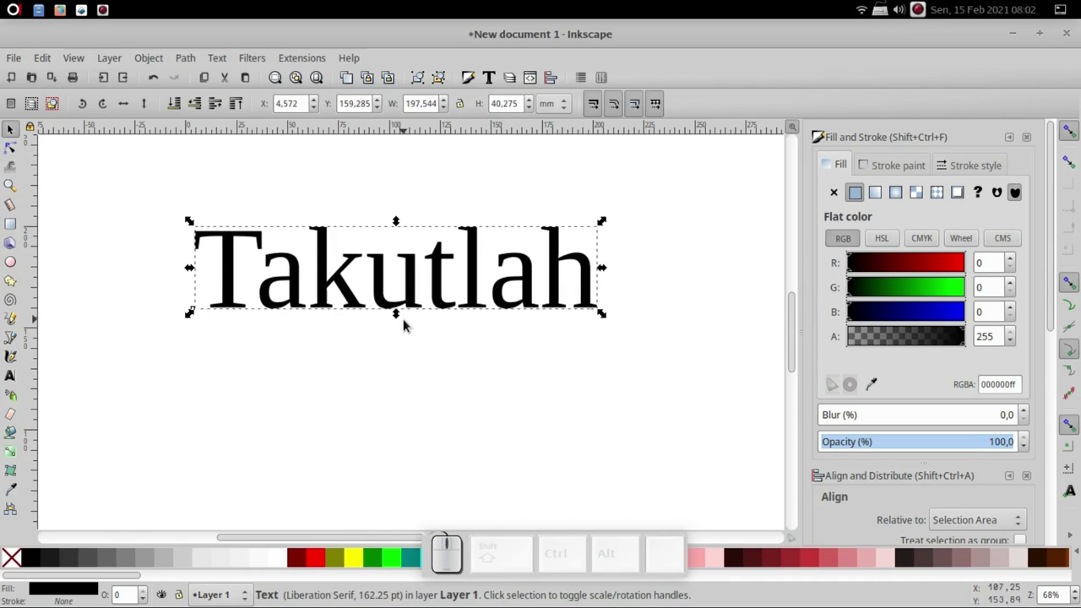
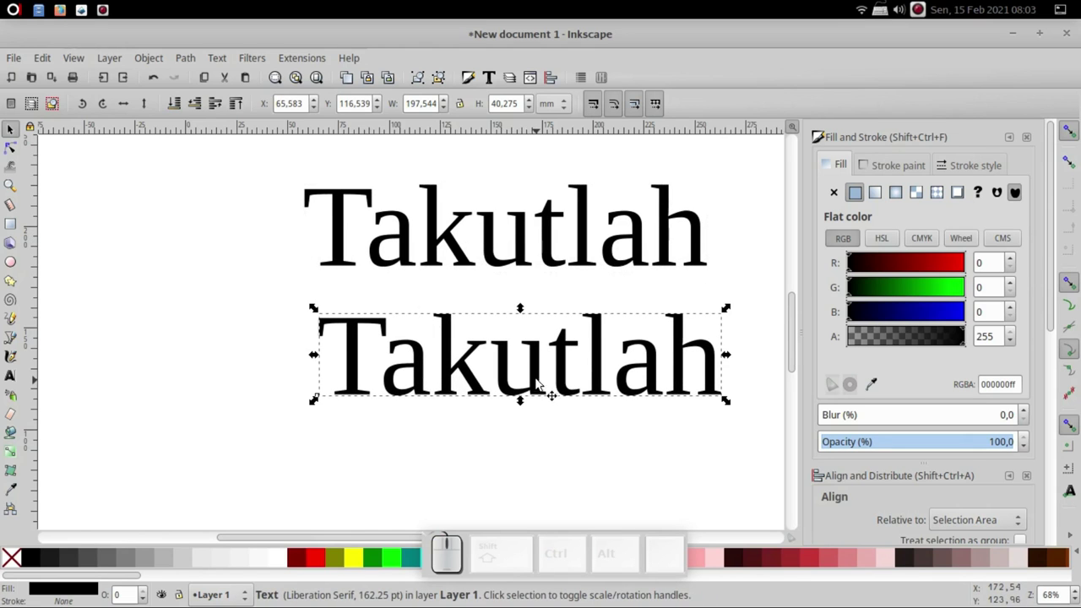
Step: Copy the font name Fabfelt from a Facebook comment and return to the Inkscape drawing
left_click(72, 19)
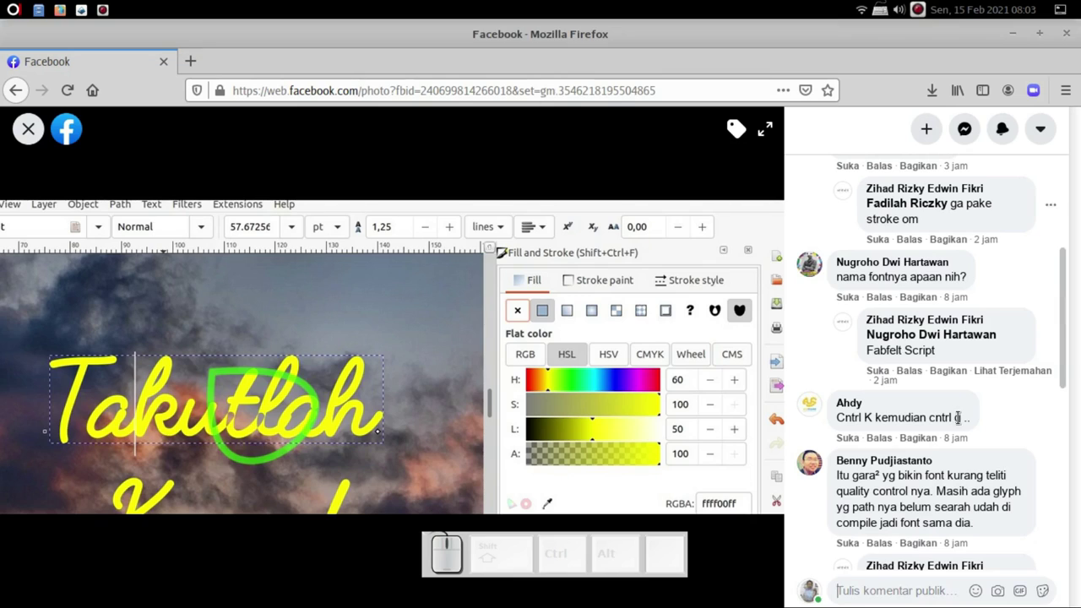
left_click(13, 16)
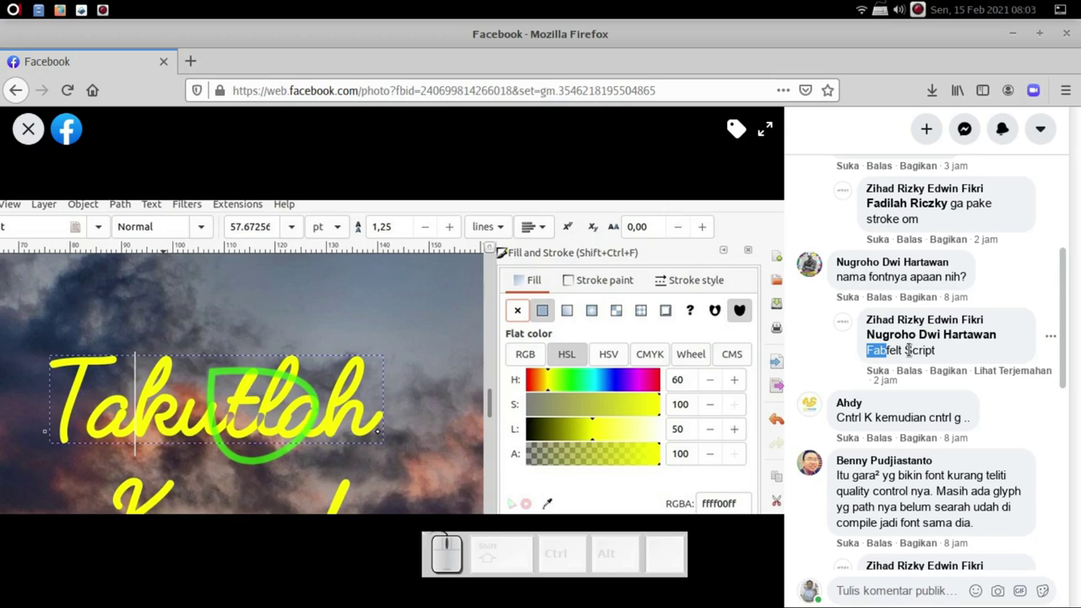
left_click(12, 16)
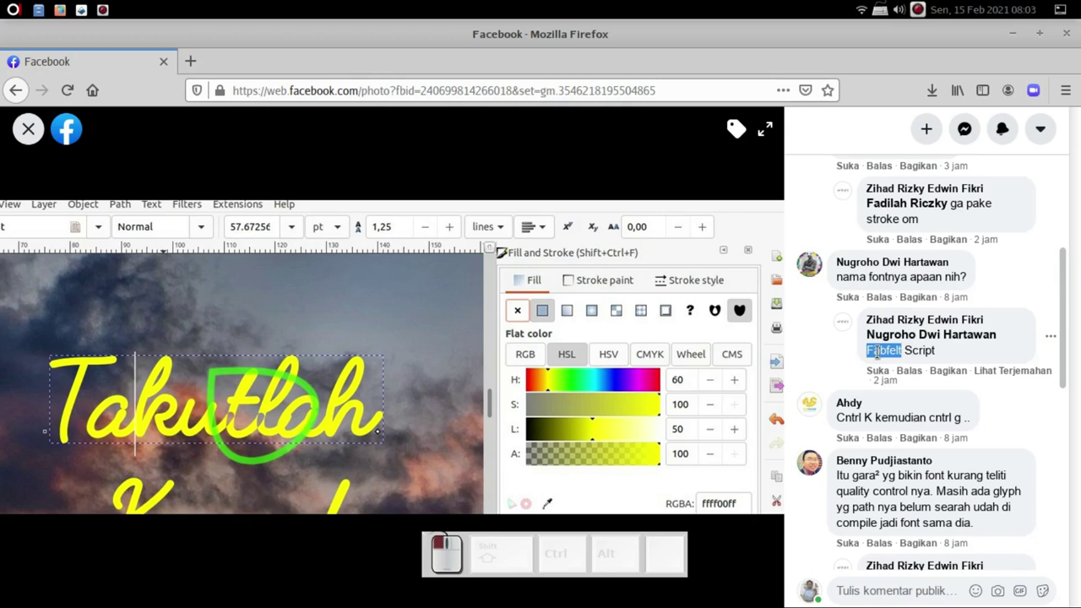
key("ctrl+c")
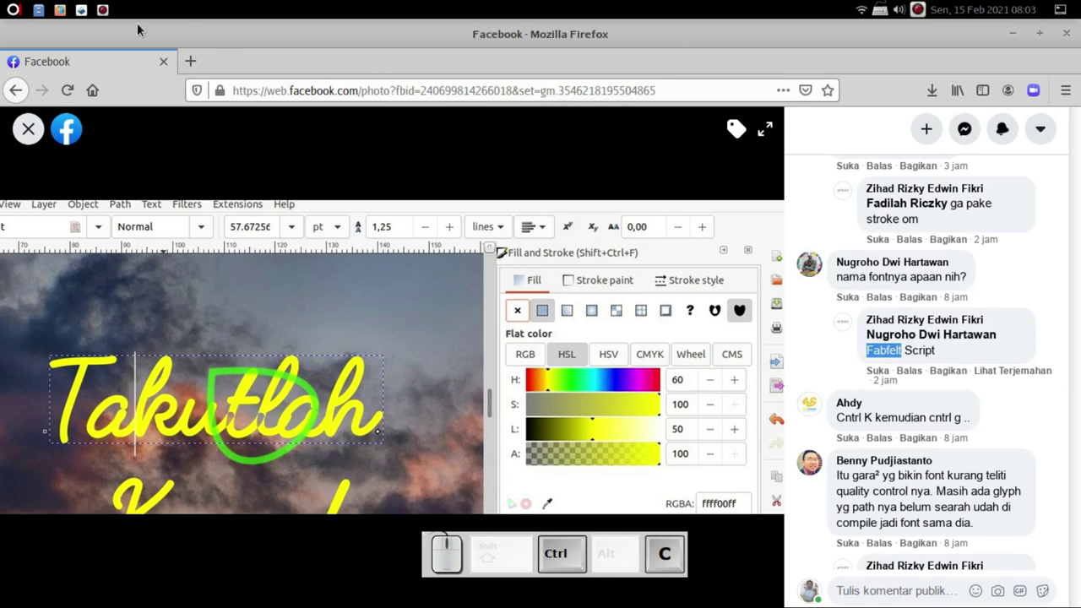
left_click(82, 16)
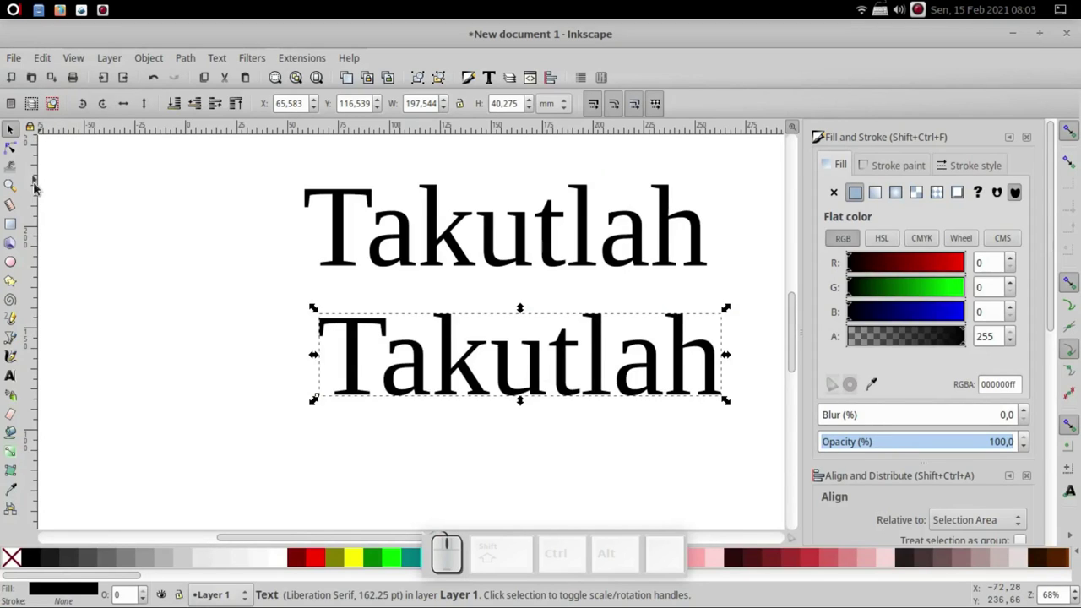
Step: Set the lower Takutlah in the Fabfelt Script font, leaving the upper copy serif
left_click(18, 377)
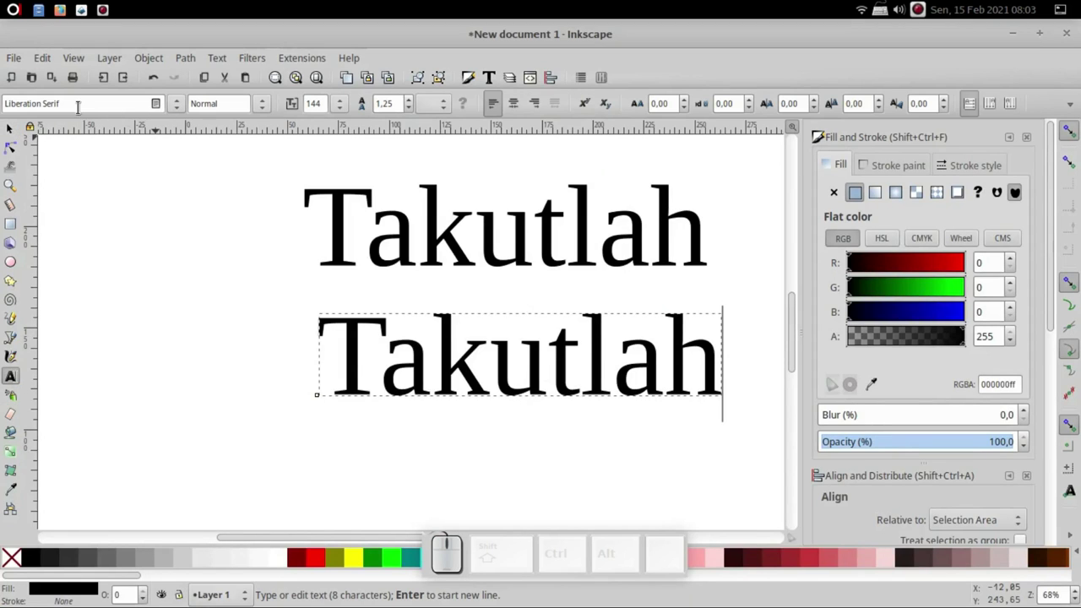
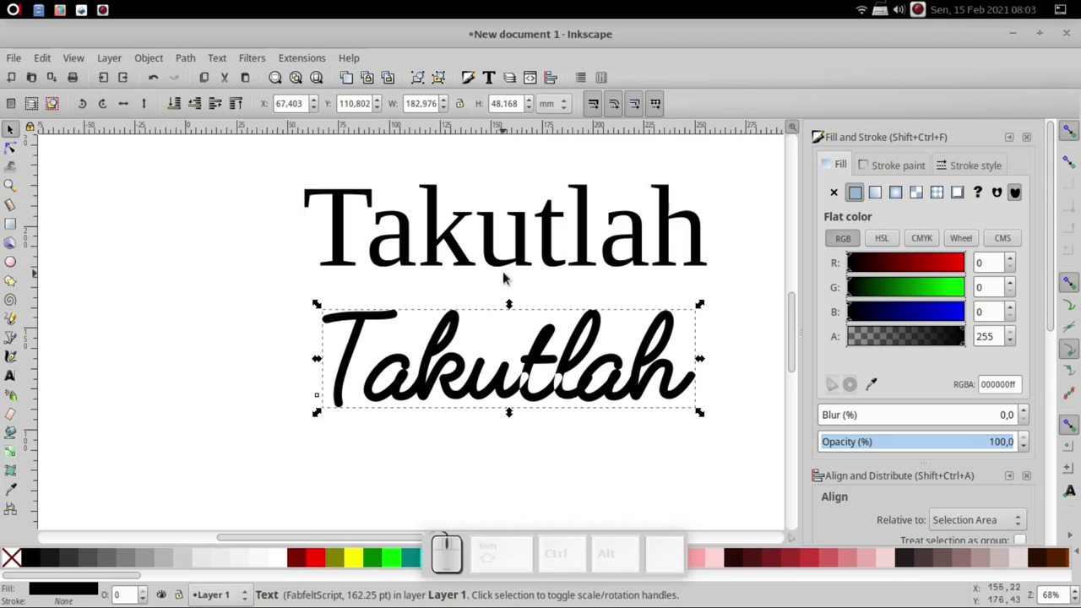
left_click(182, 56)
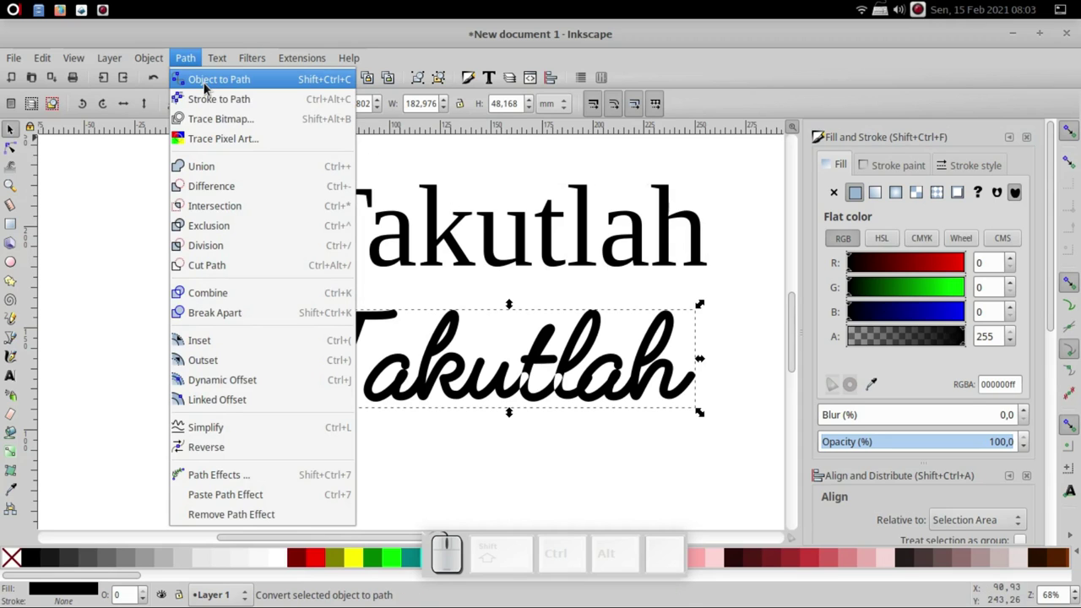
Step: Convert the script Takutlah into letter paths with Object to Path
left_click(526, 429)
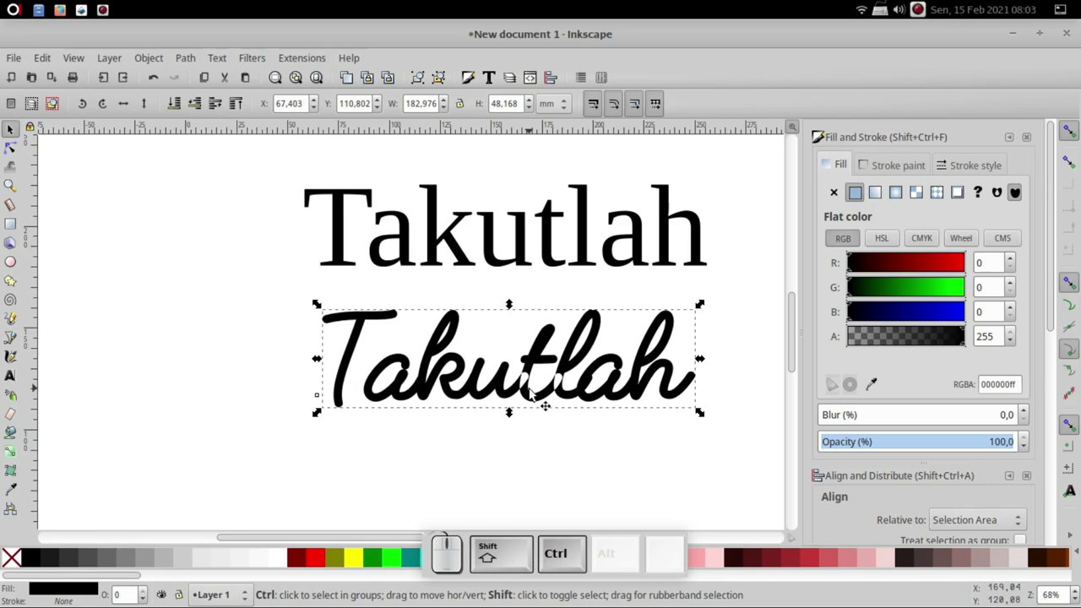
key("ctrl+shift+c")
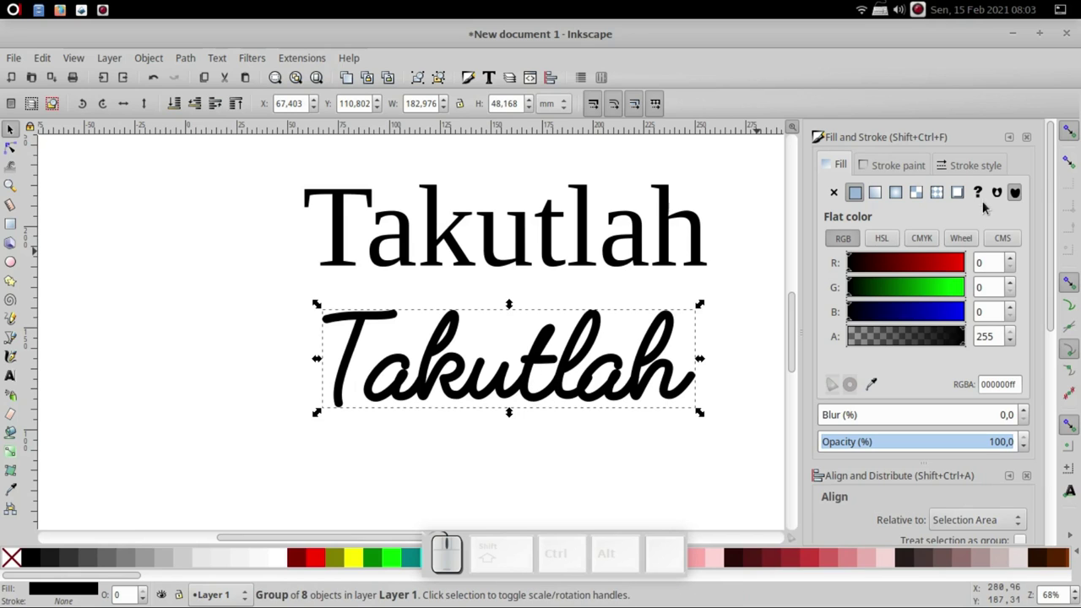
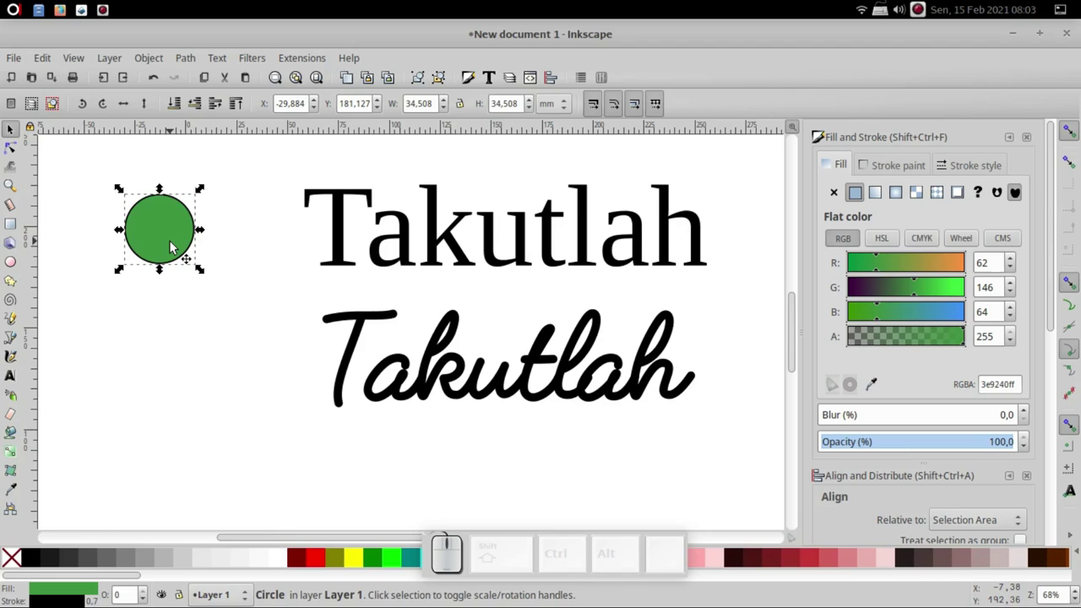
Step: Enlarge the green circle and duplicate it so copies overlap up and to the right
key("shift+.")
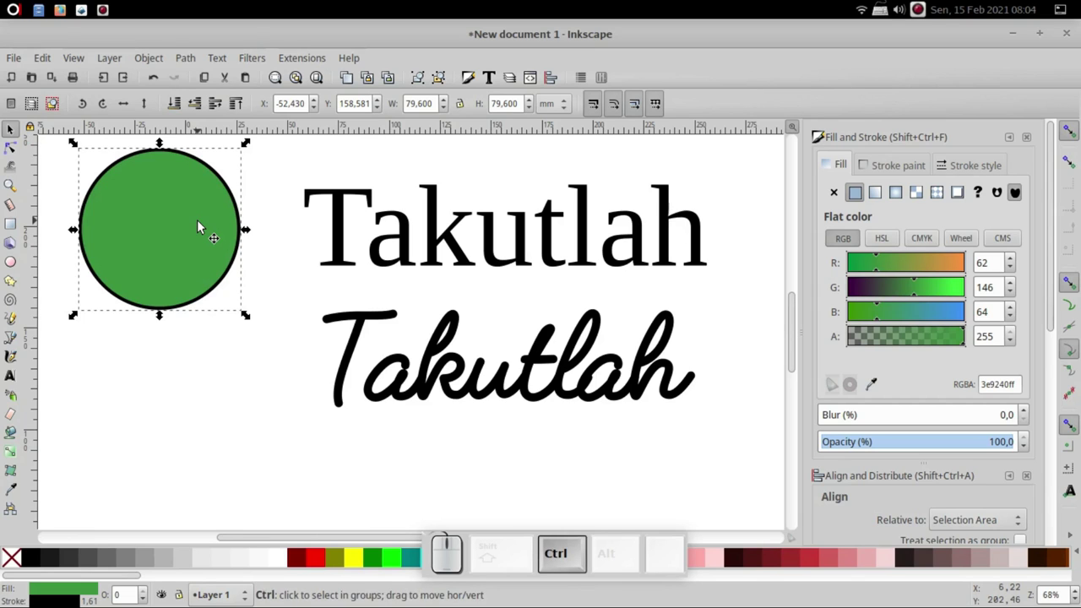
key("ctrl+d")
left_click_drag(208, 287, 255, 240)
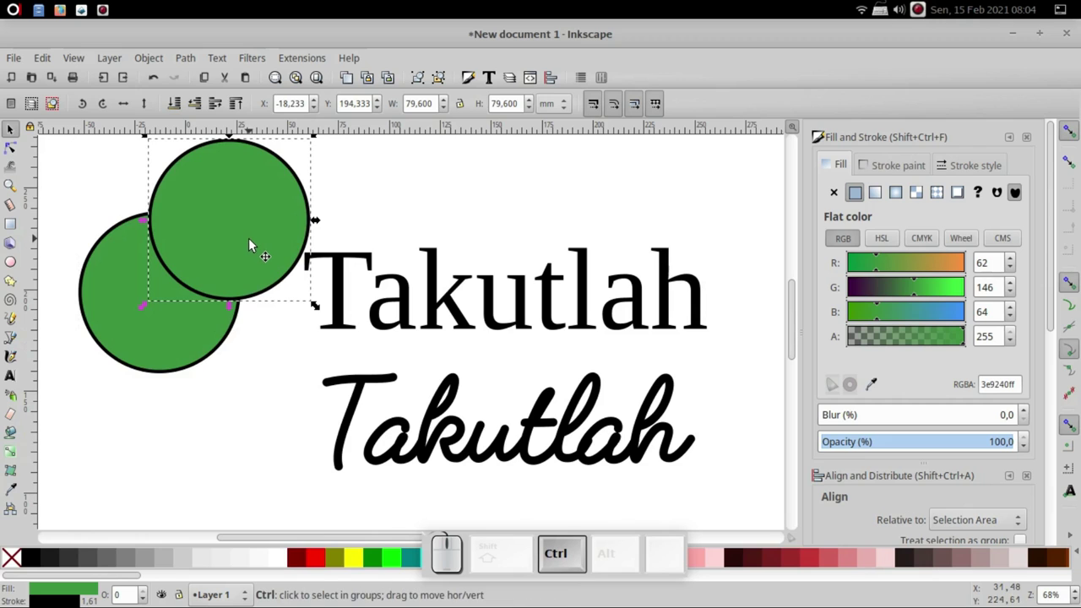
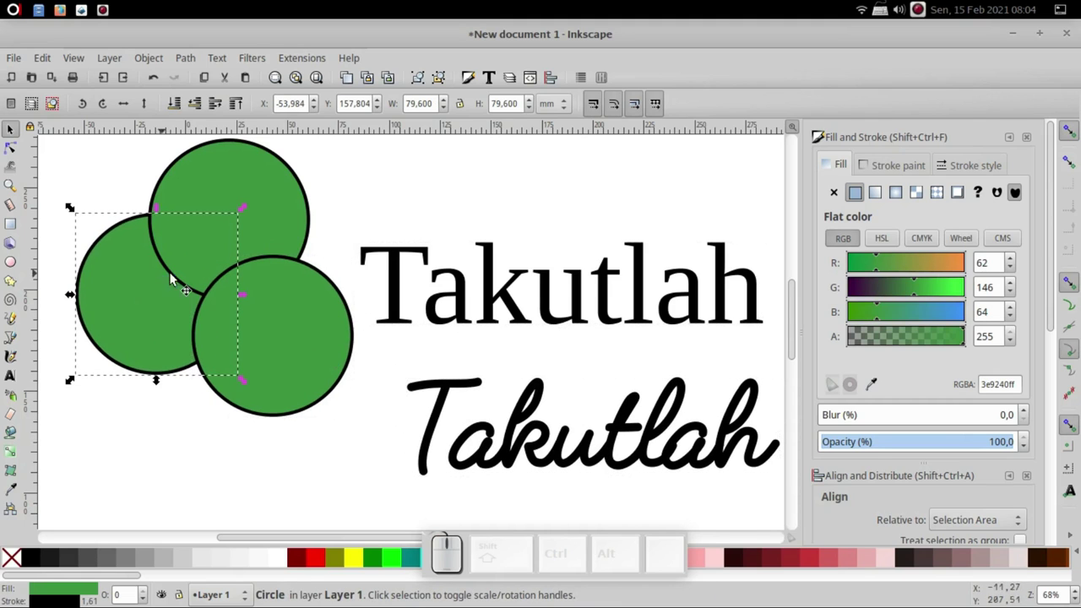
Step: Select all three green circles and combine them into a single path
scroll("up", 3)
left_click(222, 247)
left_click(297, 389)
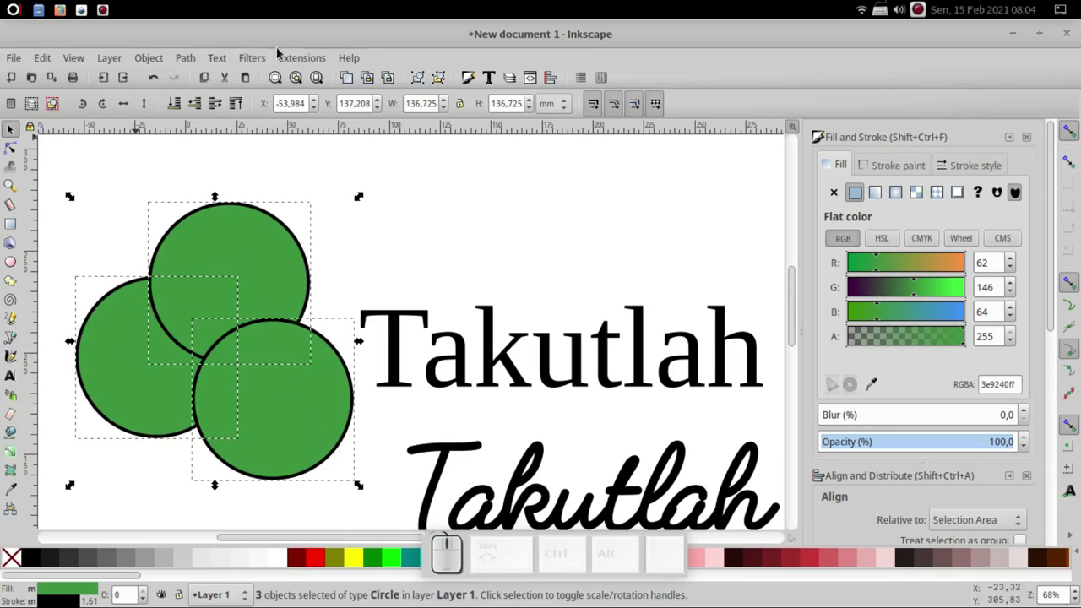
left_click(181, 61)
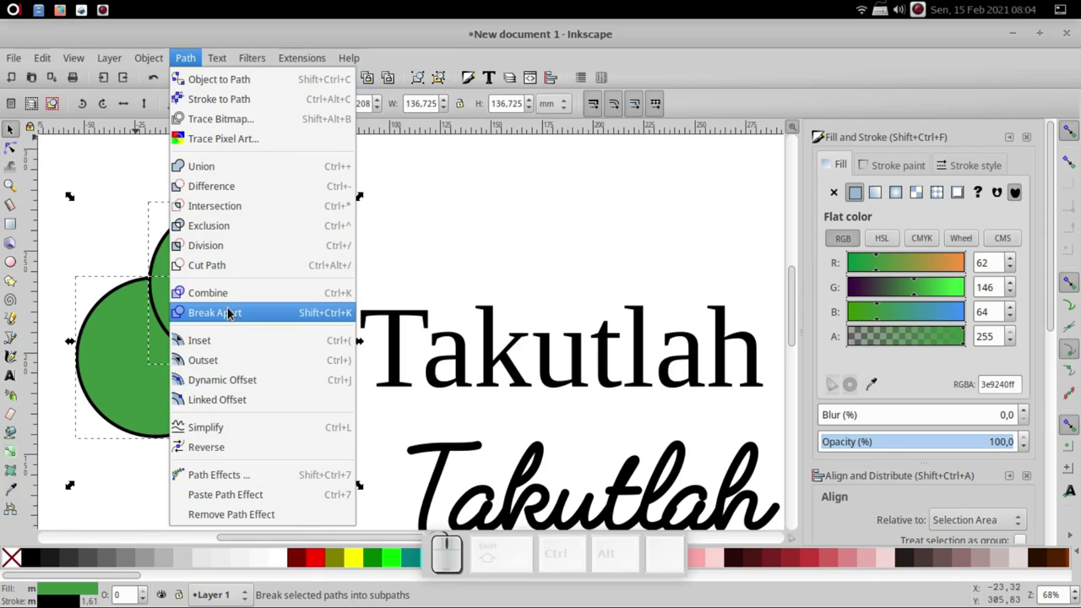
left_click(232, 296)
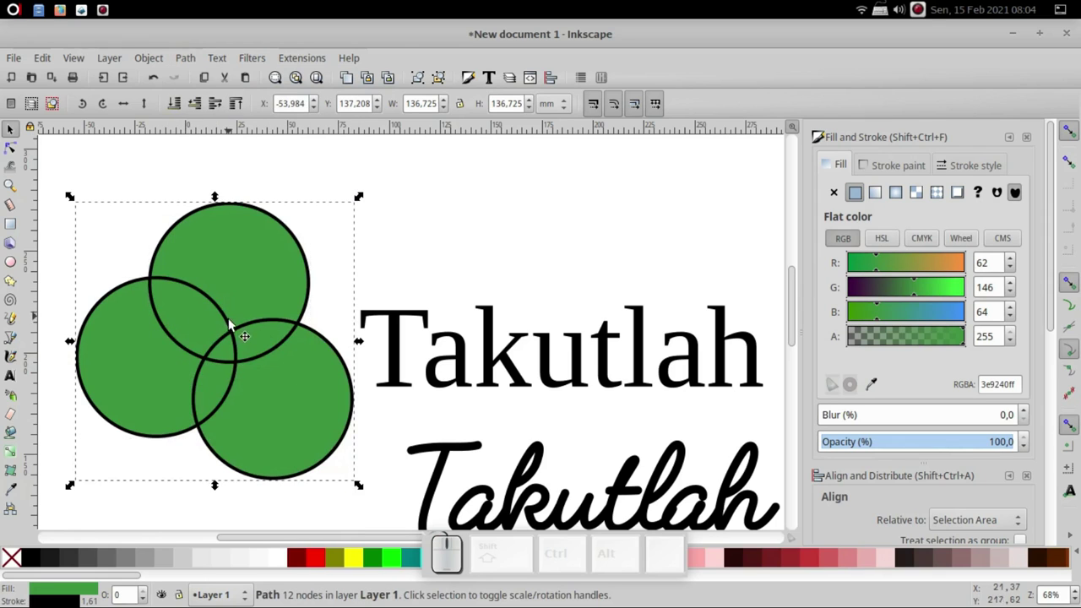
Step: Try both fill-rule settings in Fill and Stroke to show how the overlaps fill
left_click(237, 351)
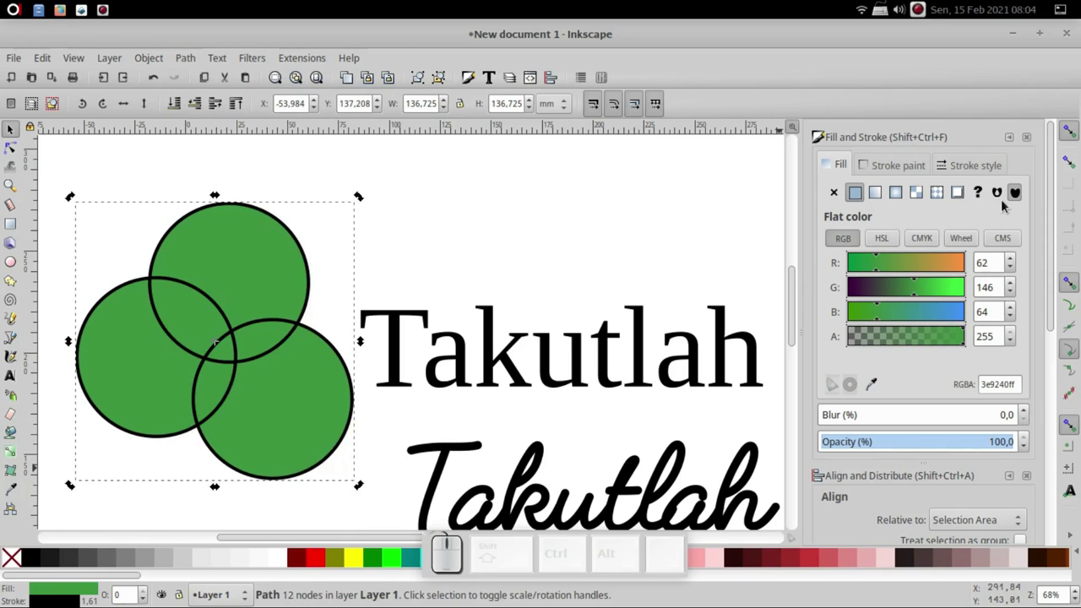
left_click(1011, 201)
left_click(1025, 203)
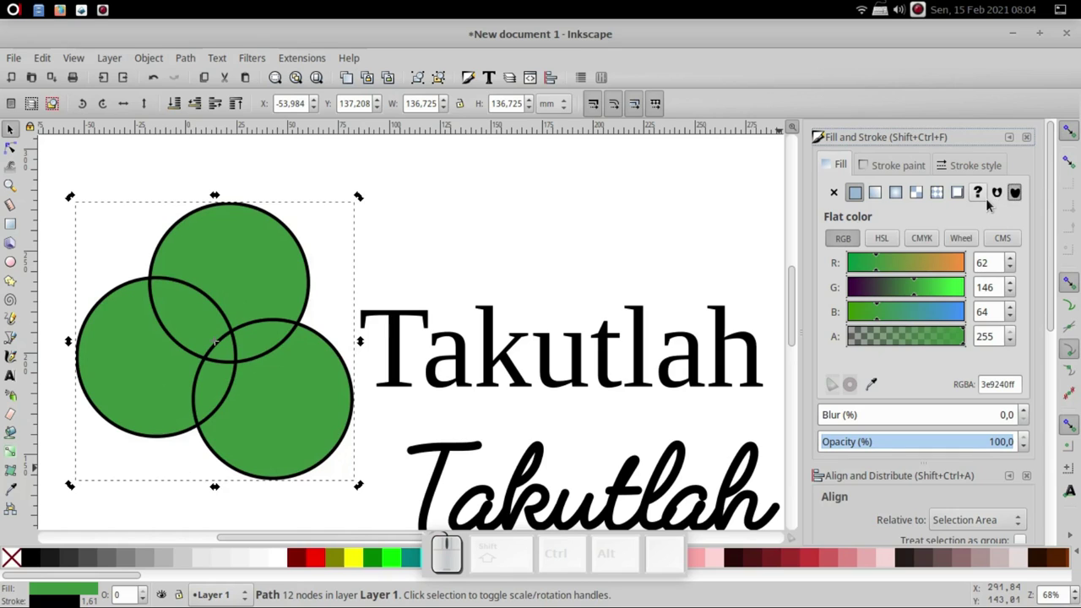